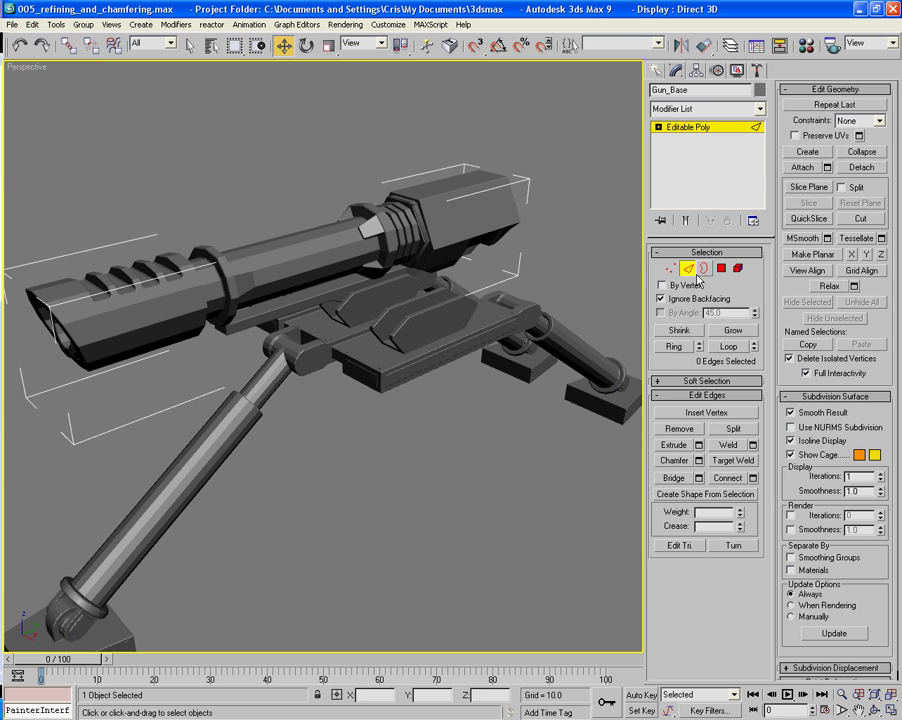
- Pan the viewport toward the hexagonal housing behind the barrel
{"action": "middle_click", "coordinate": [519, 291]}
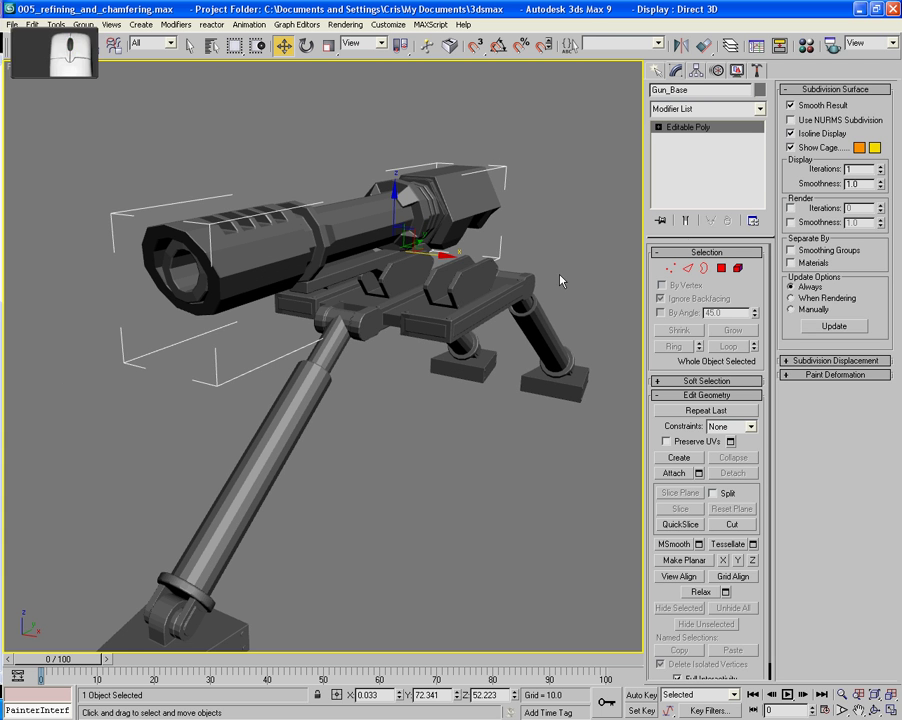
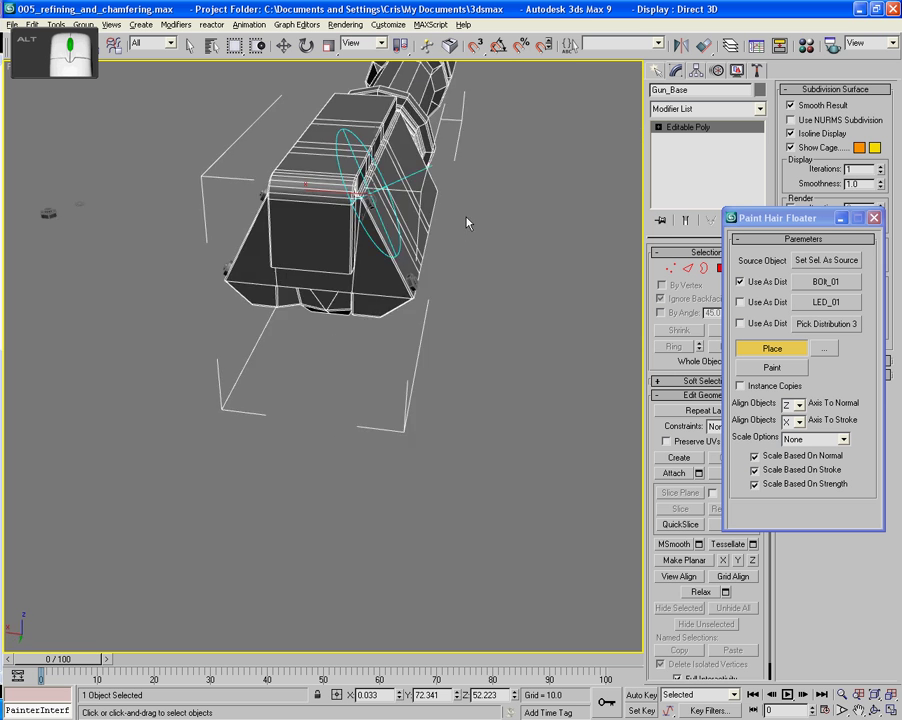
- Pan and zoom in on the side of the gun housing for bolt placement
{"action": "middle_click", "coordinate": [521, 241]}
{"action": "middle_click", "coordinate": [470, 236]}
{"action": "middle_click", "coordinate": [482, 237]}
{"action": "middle_click", "coordinate": [511, 300]}
{"action": "left_click_drag", "start_coordinate": [446, 286], "coordinate": [446, 286]}
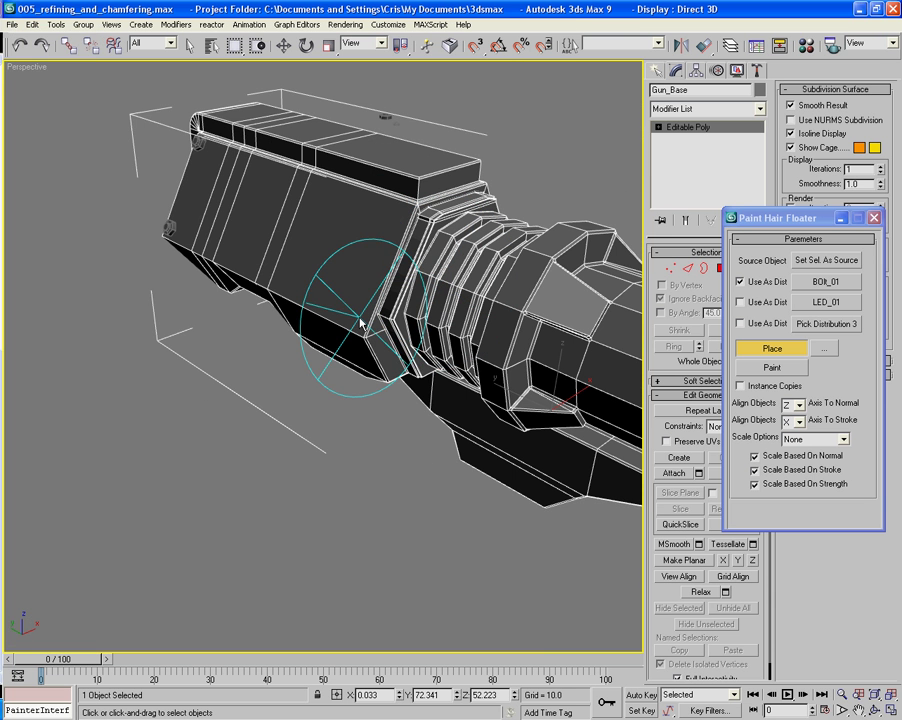
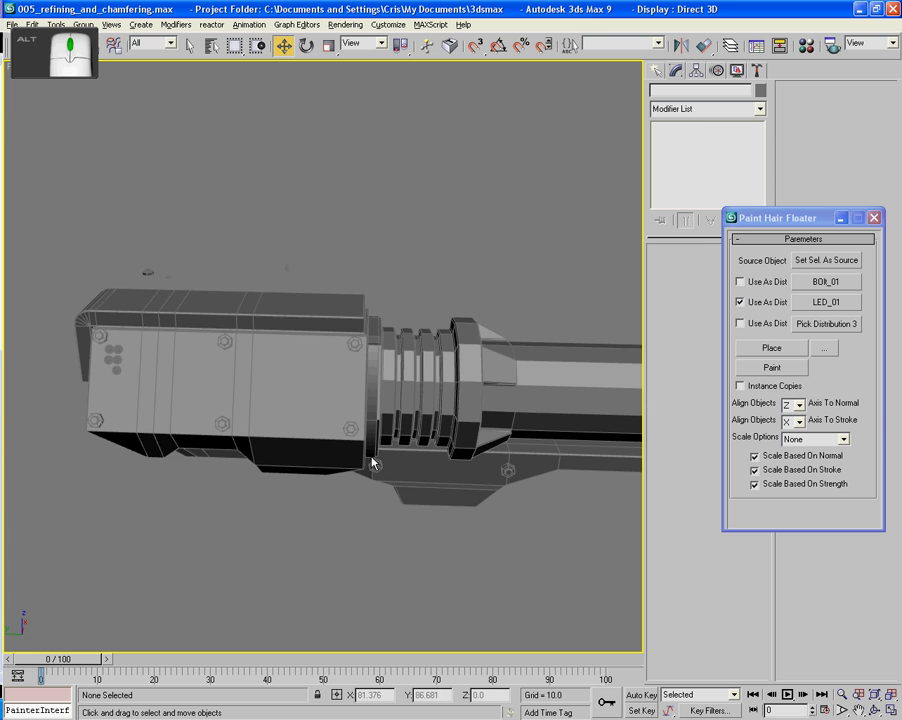
- Orbit the view around to the housing's far front face
{"action": "middle_click", "coordinate": [372, 459]}
{"action": "left_click_drag", "start_coordinate": [467, 424], "coordinate": [406, 398]}
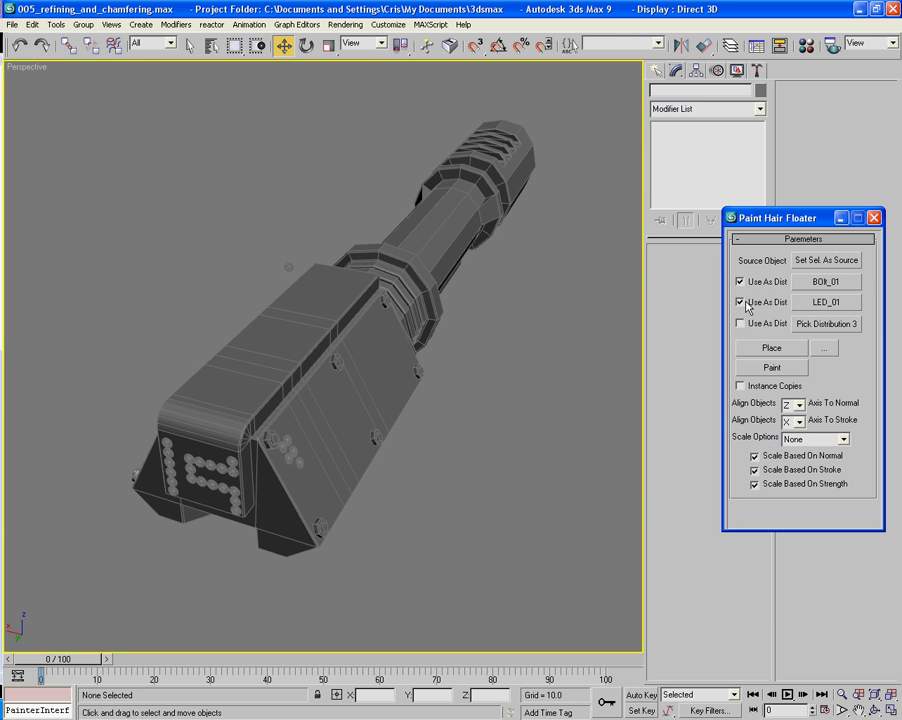
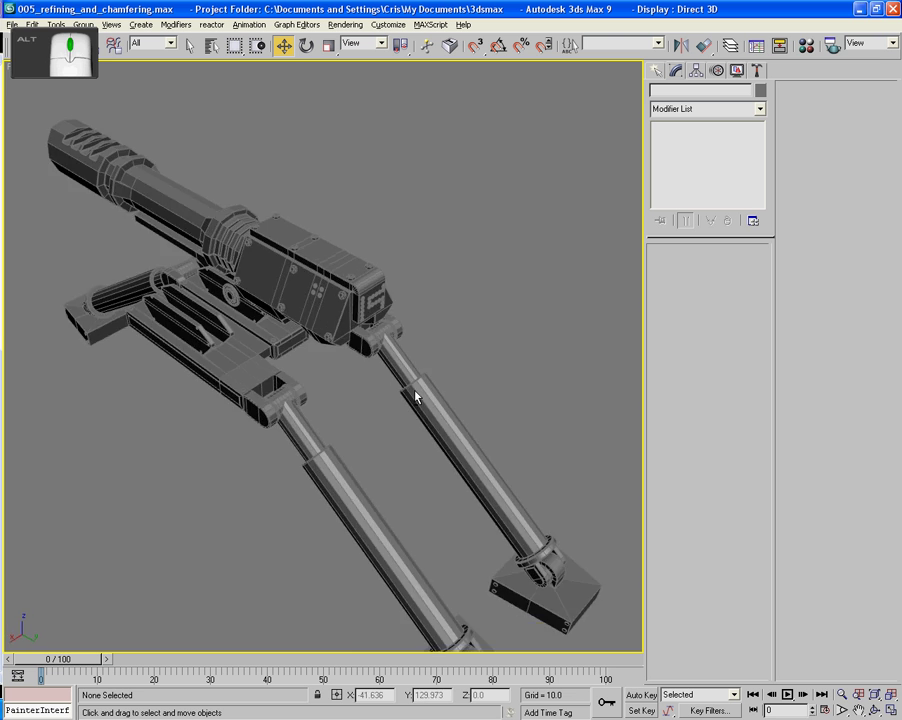
{"action": "middle_click", "coordinate": [384, 370]}
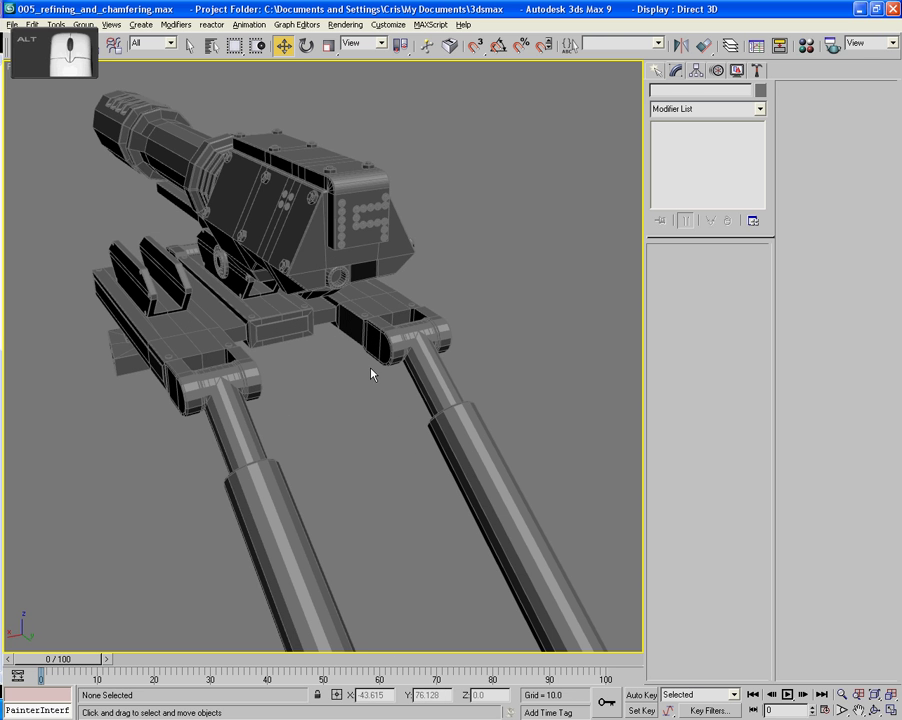
{"action": "middle_click", "coordinate": [453, 257]}
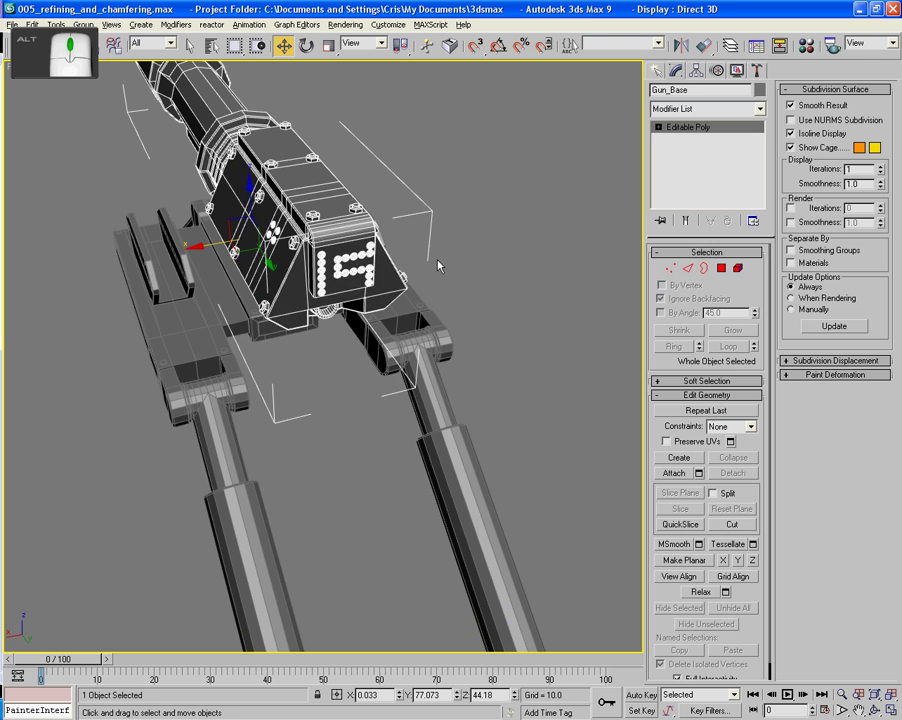
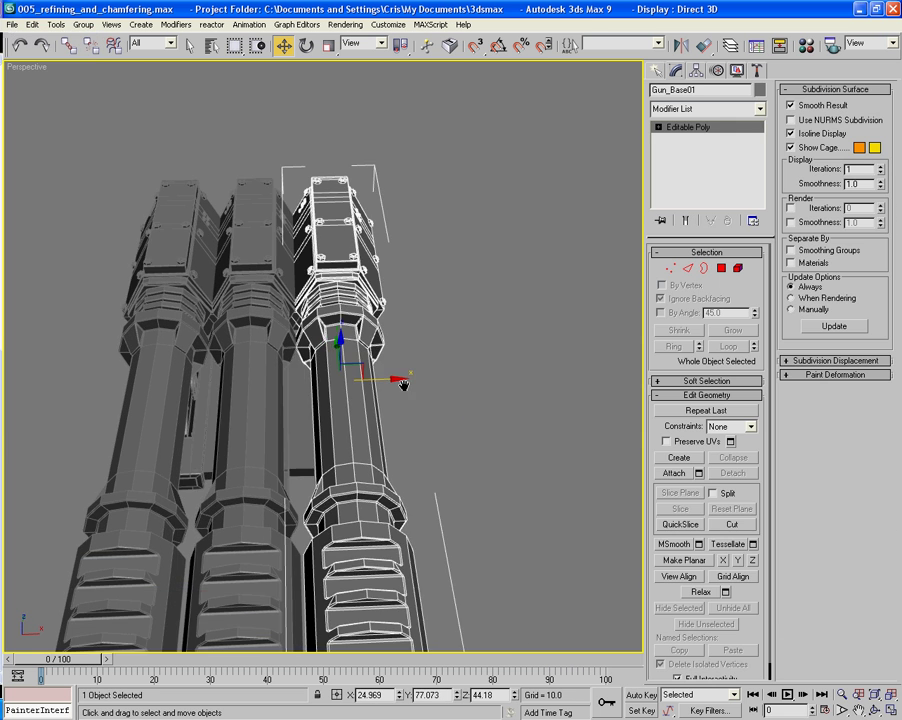
- Orbit the view to see the Gun_Base01 cannon side-on
{"action": "left_click_drag", "start_coordinate": [455, 378], "coordinate": [406, 329]}
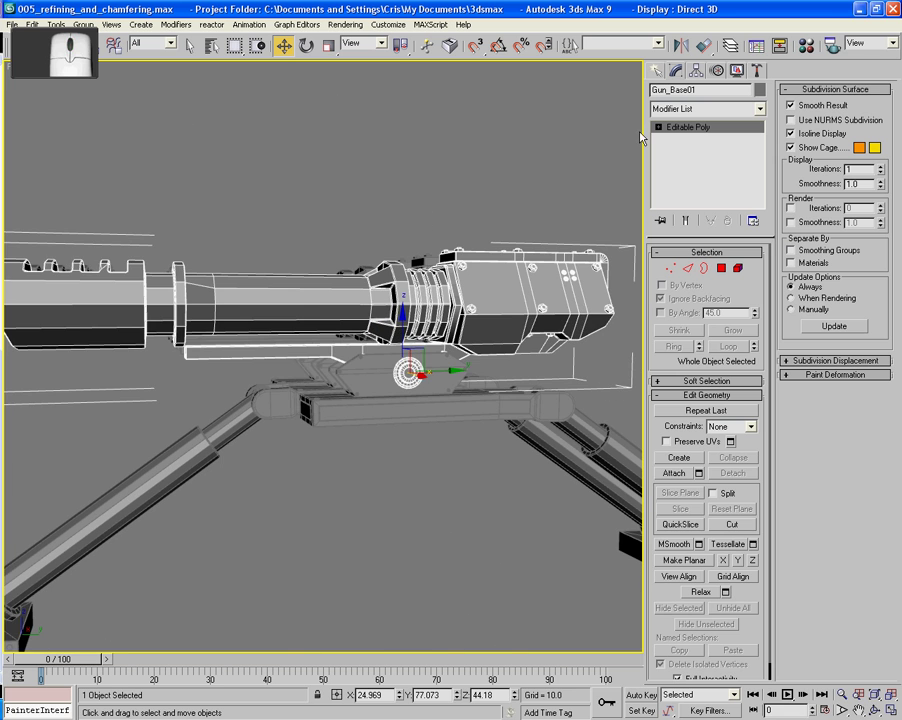
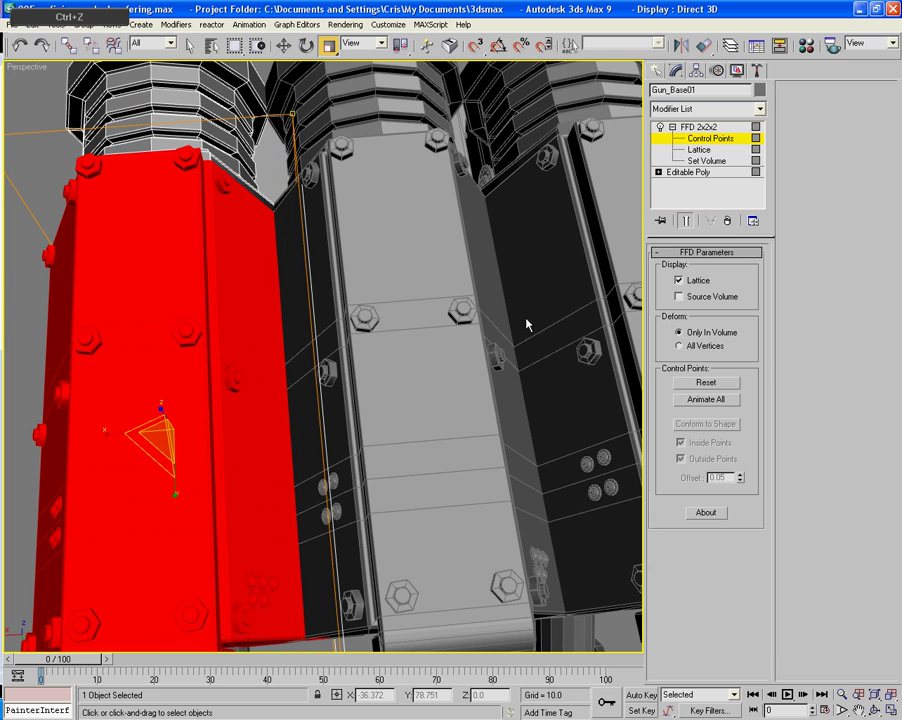
- Orbit and pan the view to face the three cannon muzzles
{"action": "middle_click", "coordinate": [511, 246]}
{"action": "left_click_drag", "start_coordinate": [432, 262], "coordinate": [548, 209]}
{"action": "middle_click", "coordinate": [545, 228]}
- Nudge the view and switch the viewport to the Front view (F)
{"action": "left_click_drag", "start_coordinate": [547, 216], "coordinate": [553, 202]}
{"action": "left_click_drag", "start_coordinate": [421, 396], "coordinate": [443, 403]}
{"action": "key", "text": "f"}
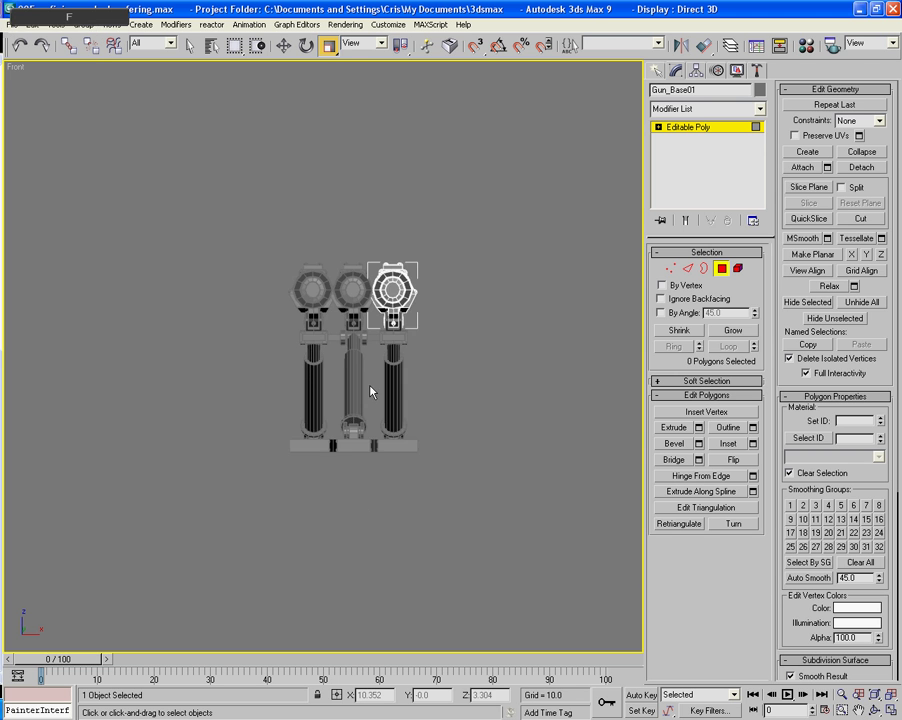
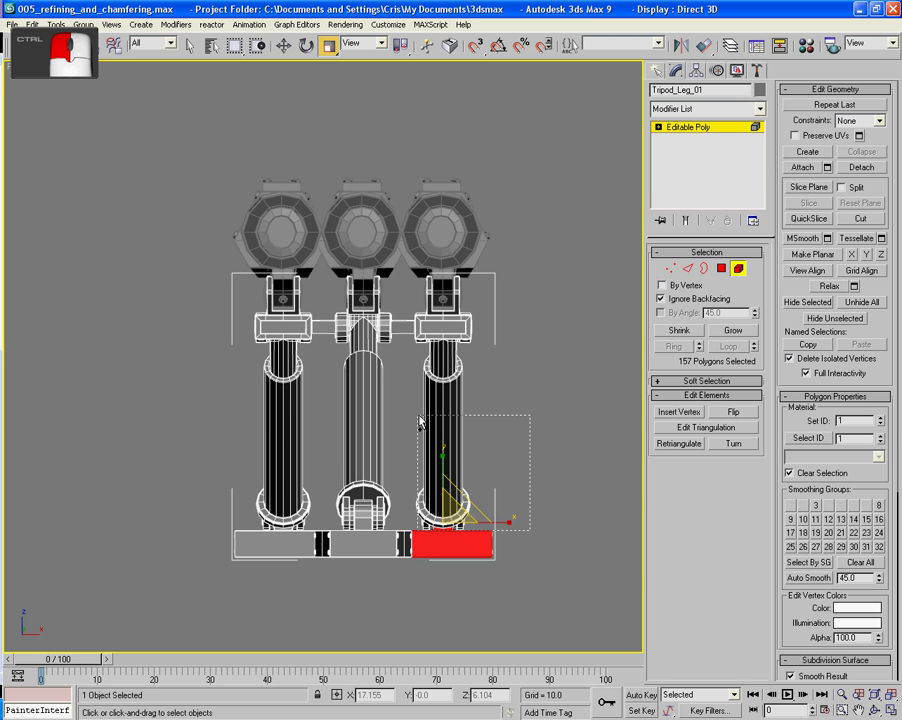
- Marquee-select the whole right tripod leg and switch to Polygon sub-object mode
{"action": "left_click_drag", "start_coordinate": [380, 338], "coordinate": [380, 338]}
{"action": "left_click_drag", "start_coordinate": [519, 516], "coordinate": [418, 448]}
{"action": "left_click", "coordinate": [380, 338]}
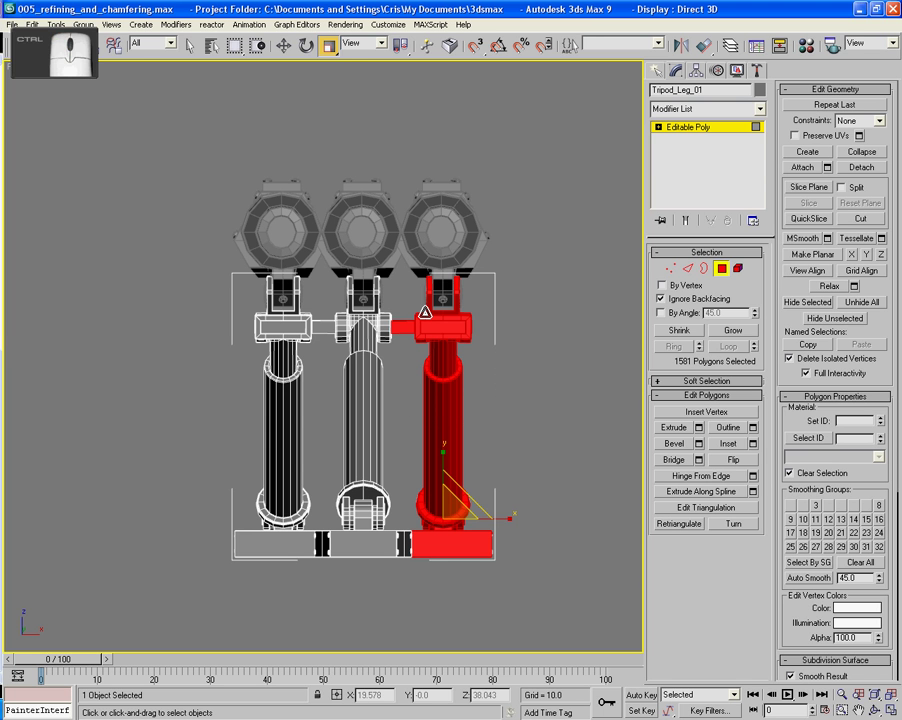
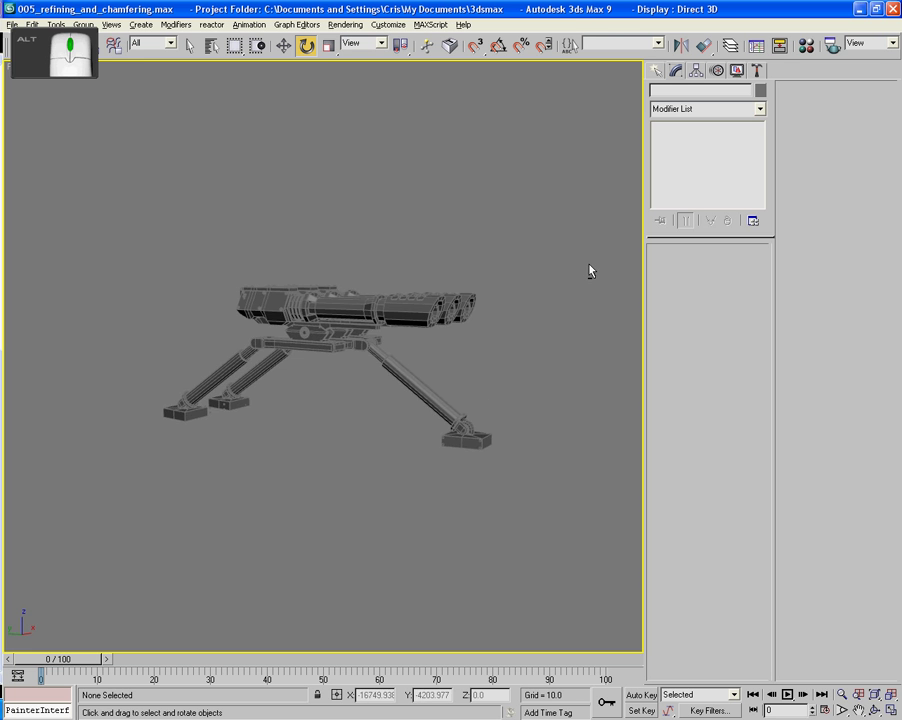
- Select the cannon and leg objects and convert them to Editable Poly
{"action": "middle_click", "coordinate": [462, 301]}
{"action": "left_click", "coordinate": [521, 195]}
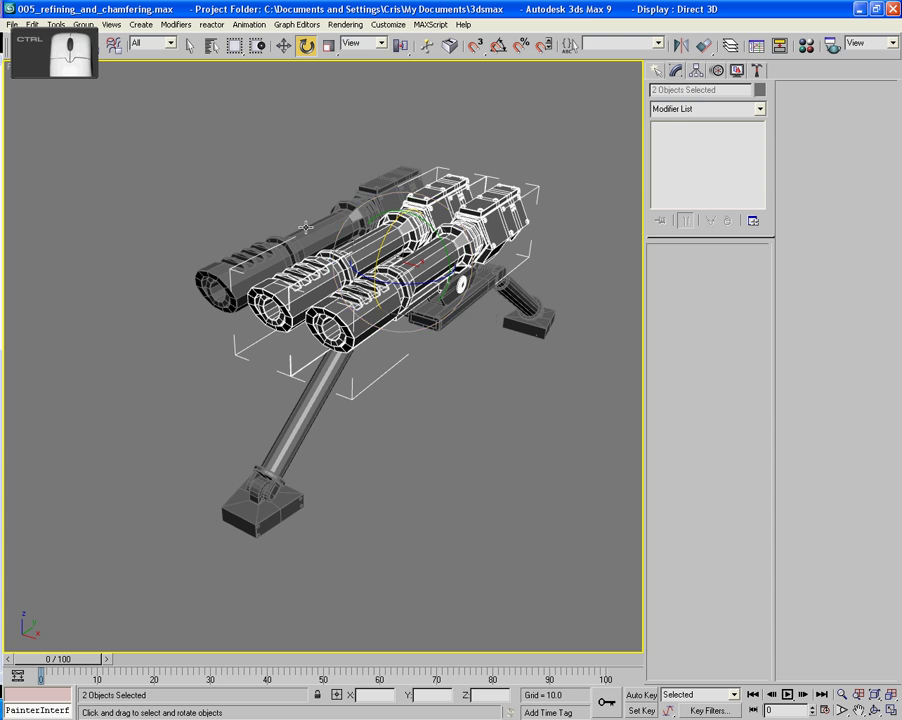
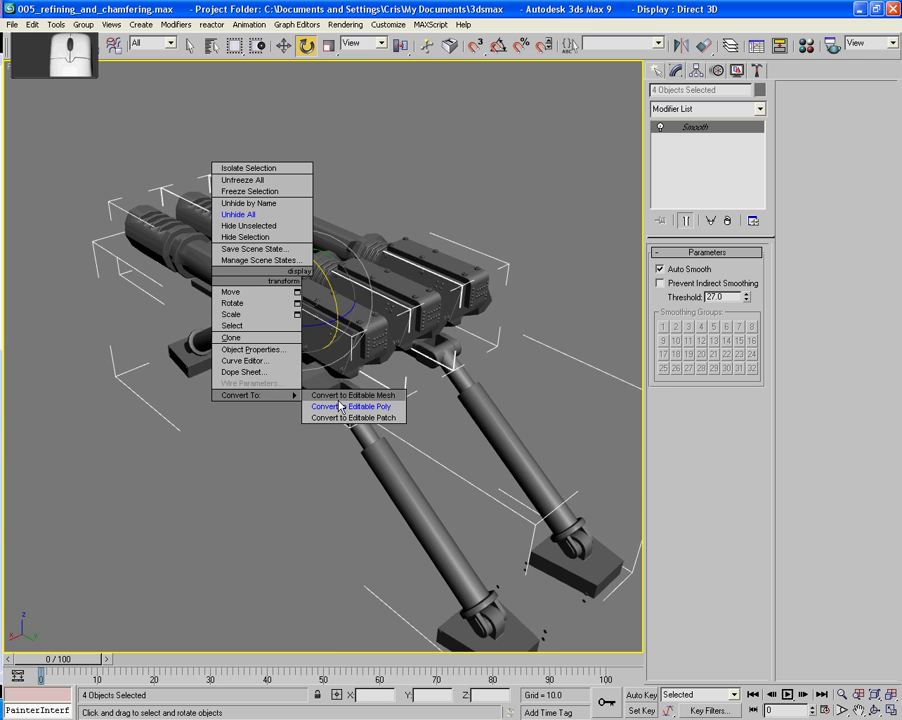
{"action": "left_click_drag", "start_coordinate": [191, 438], "coordinate": [178, 418]}
- Pan the Perspective view in on the front tripod feet and loose rivets
{"action": "middle_click", "coordinate": [178, 418]}
{"action": "middle_click", "coordinate": [154, 375]}
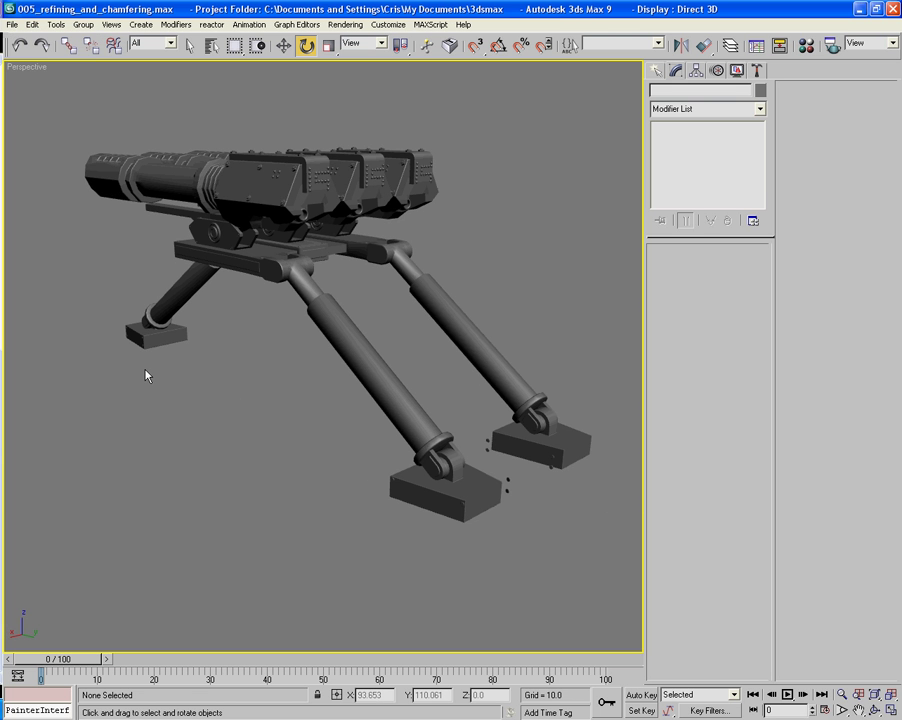
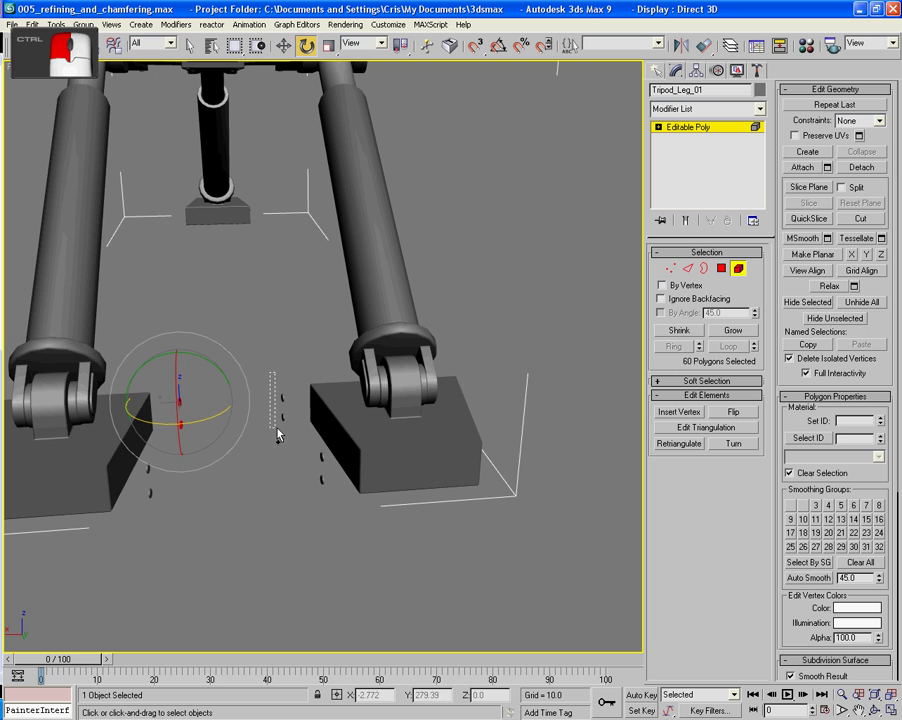
- Marquee-select the near foot's rivet polygons on Tripod_Leg_01 for rotating into place
{"action": "left_click_drag", "start_coordinate": [171, 520], "coordinate": [141, 461]}
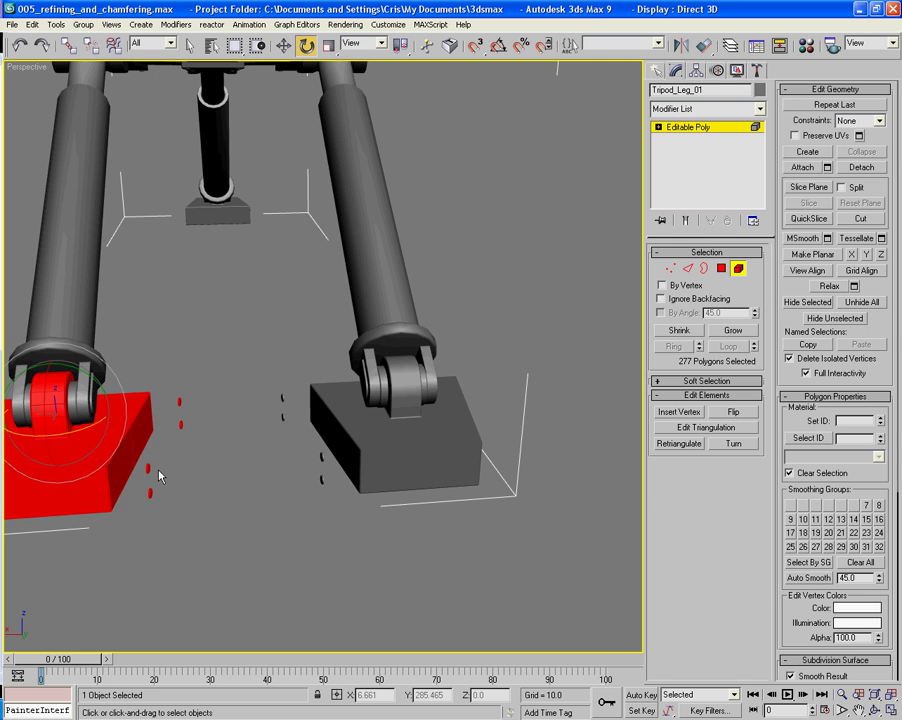
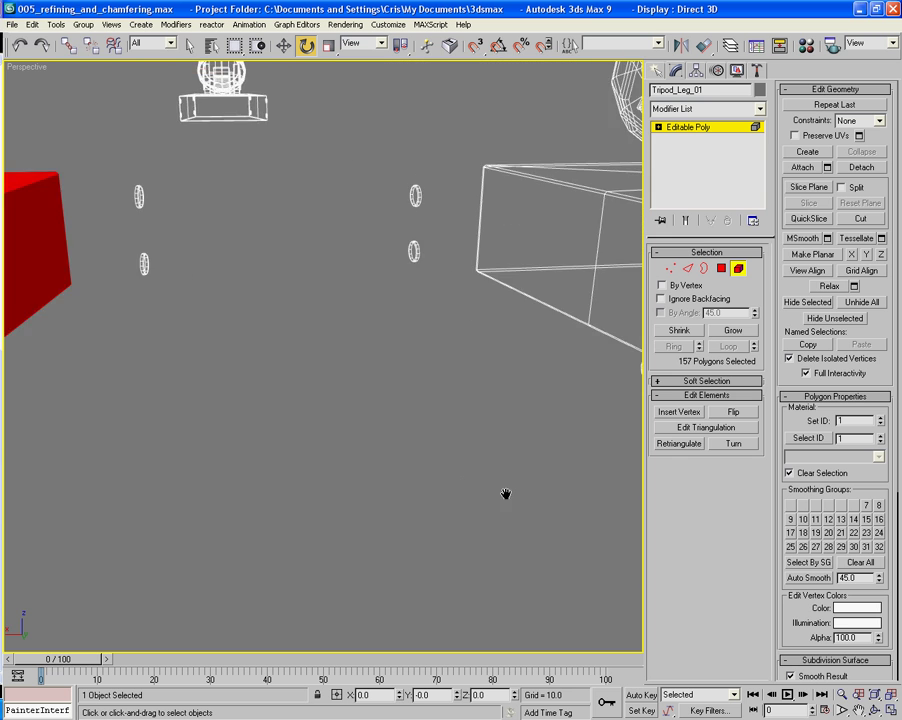
{"action": "middle_click", "coordinate": [408, 468]}
{"action": "middle_click", "coordinate": [308, 481]}
{"action": "left_click", "coordinate": [264, 550]}
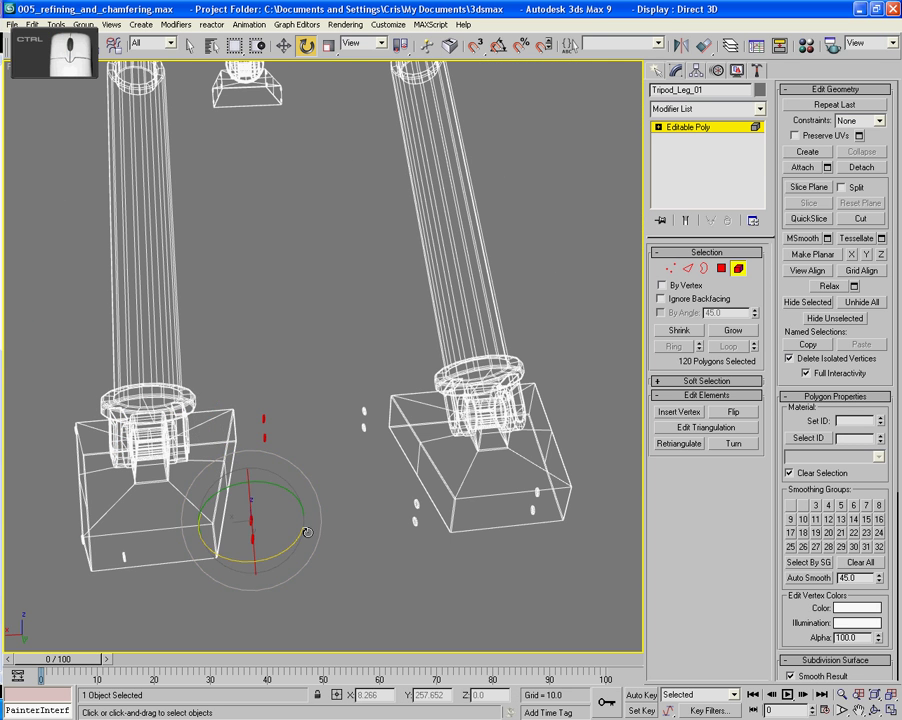